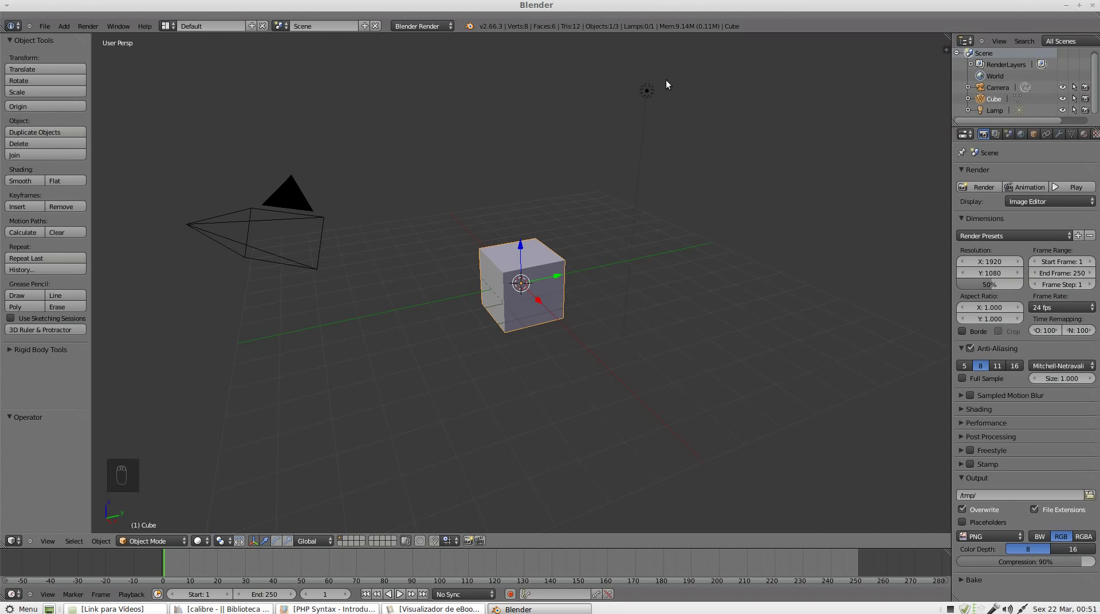
Select the lamp and drag the editor divider to widen the Properties area.
drag(651, 97, 659, 101)
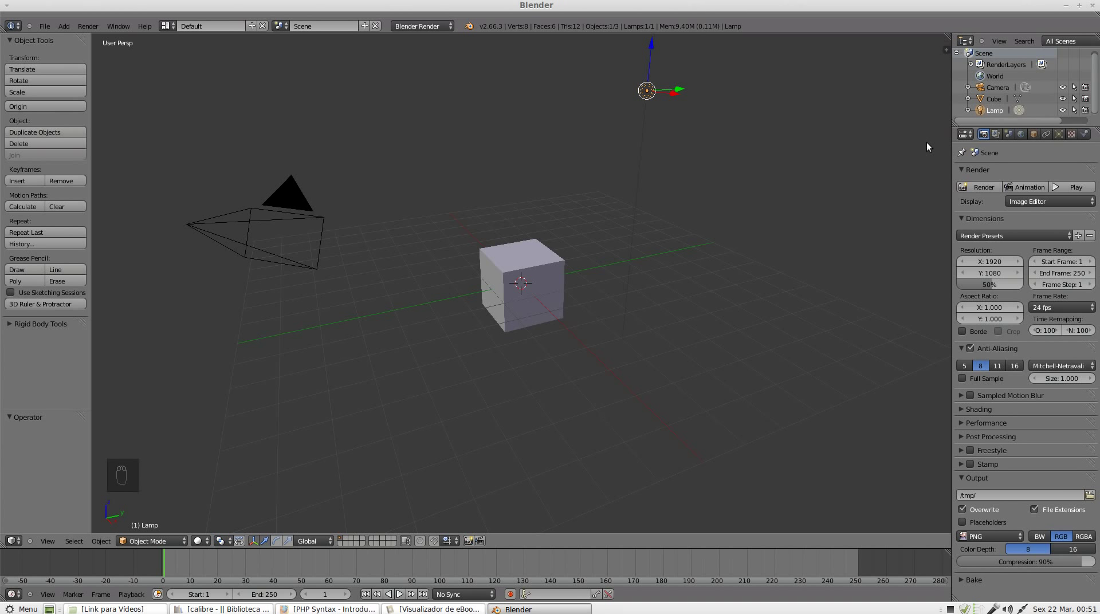
drag(957, 125, 1014, 185)
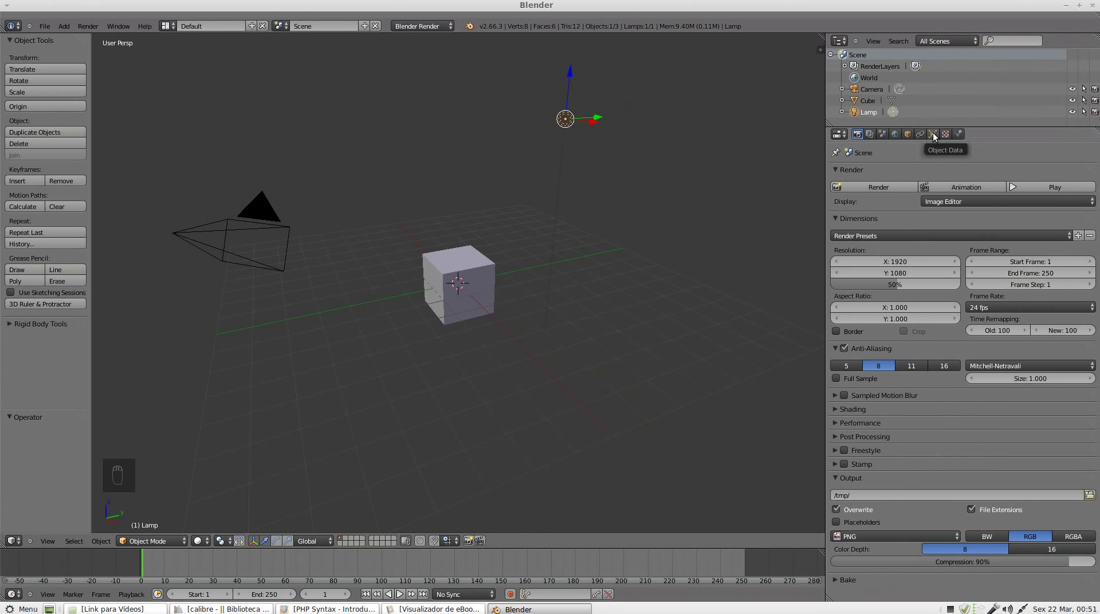
Show the lamp's Object Data settings: point type, energy 1.0, shadow options.
click(937, 136)
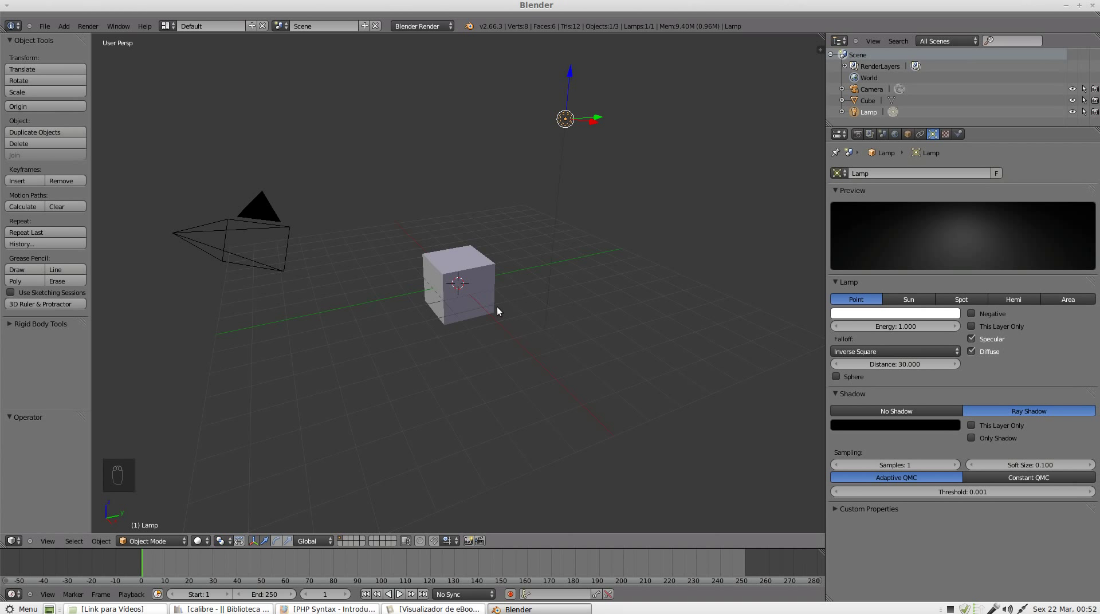
Add a mesh plane and scale it up into a wide ground under the cube.
key(shift+a)
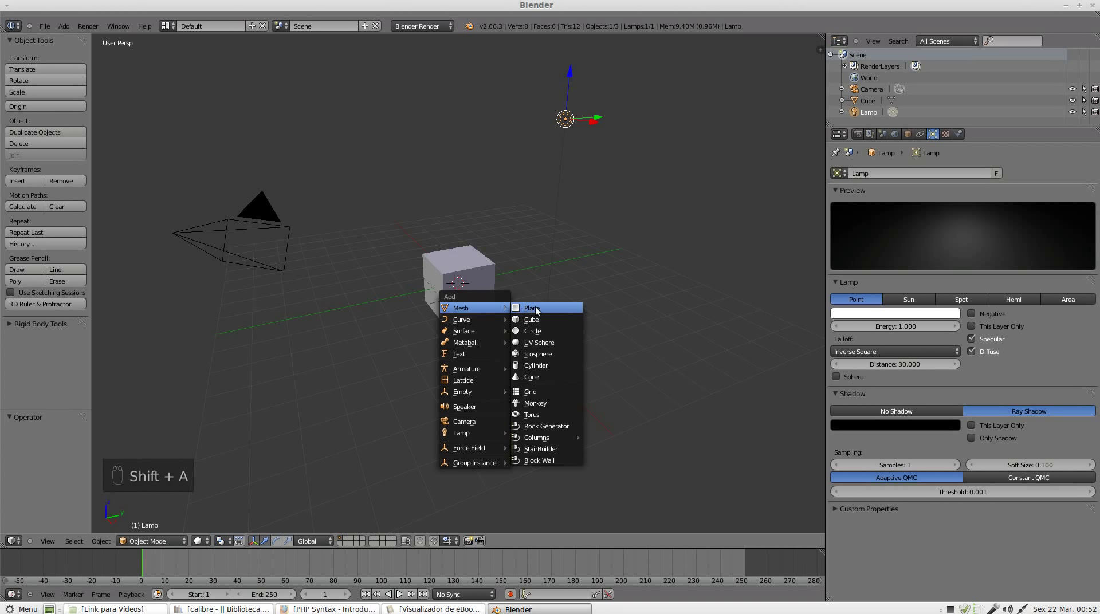
click(459, 245)
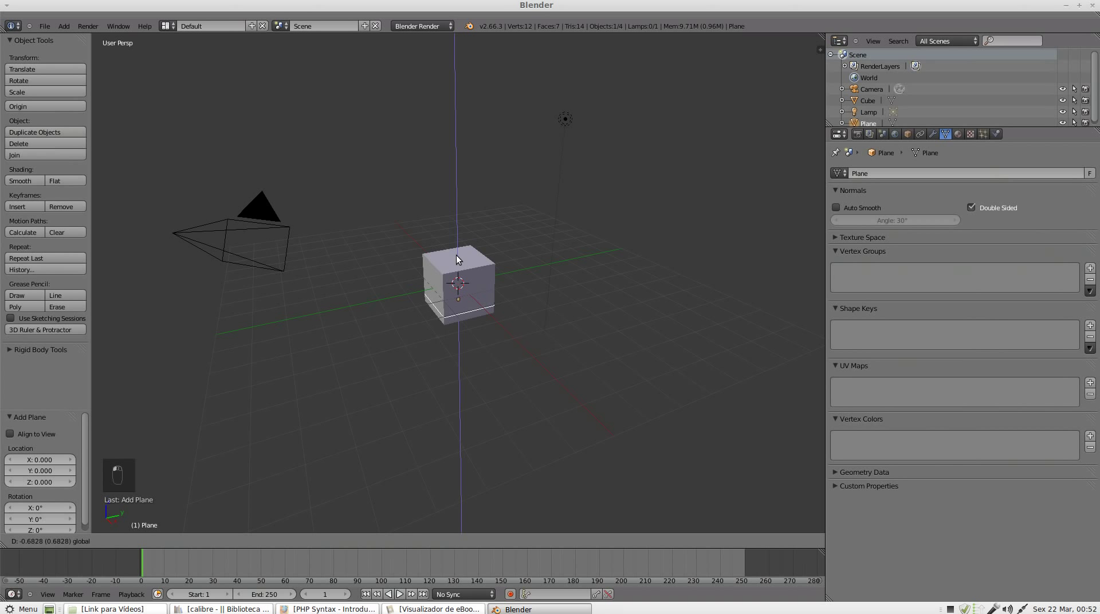
key(s)
key(s)
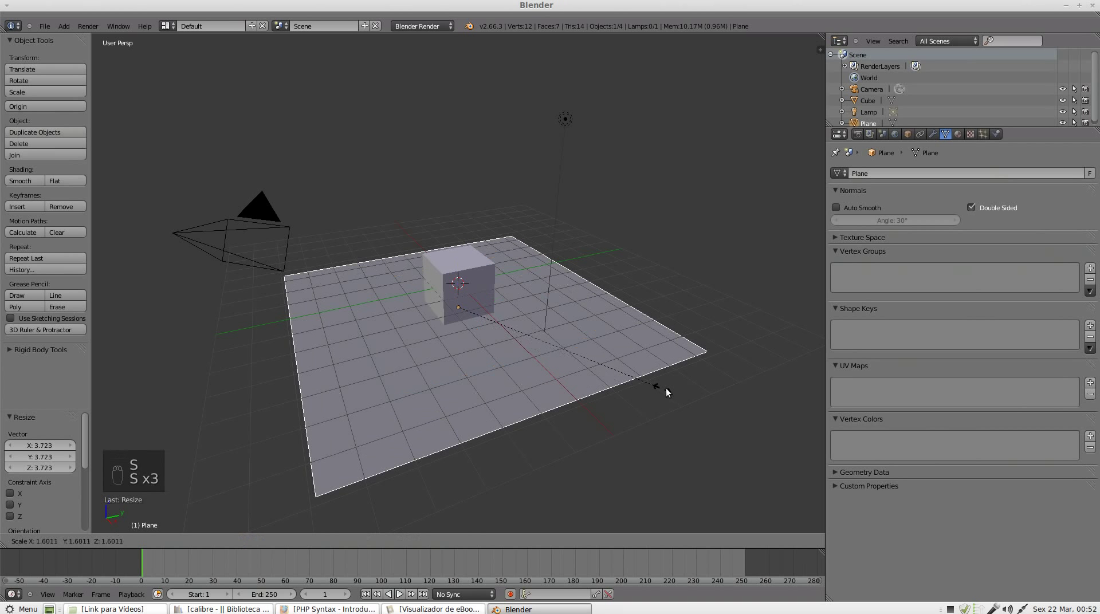
Select the cube and show its material settings.
right_click(485, 267)
click(964, 139)
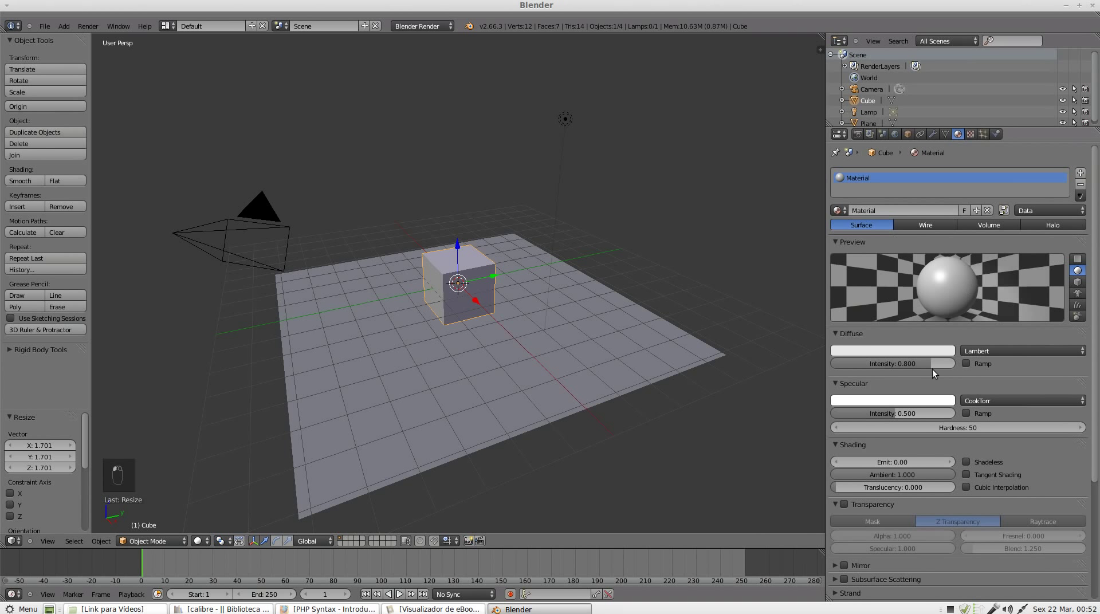
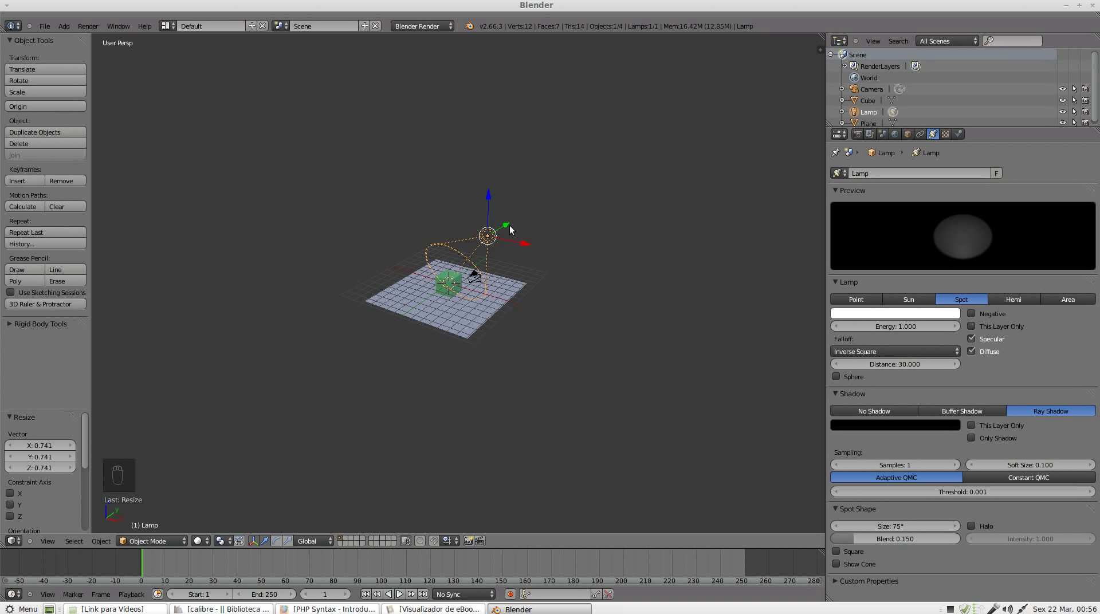
Move the spotlight along constrained axes until it sits directly above the cube.
click(513, 223)
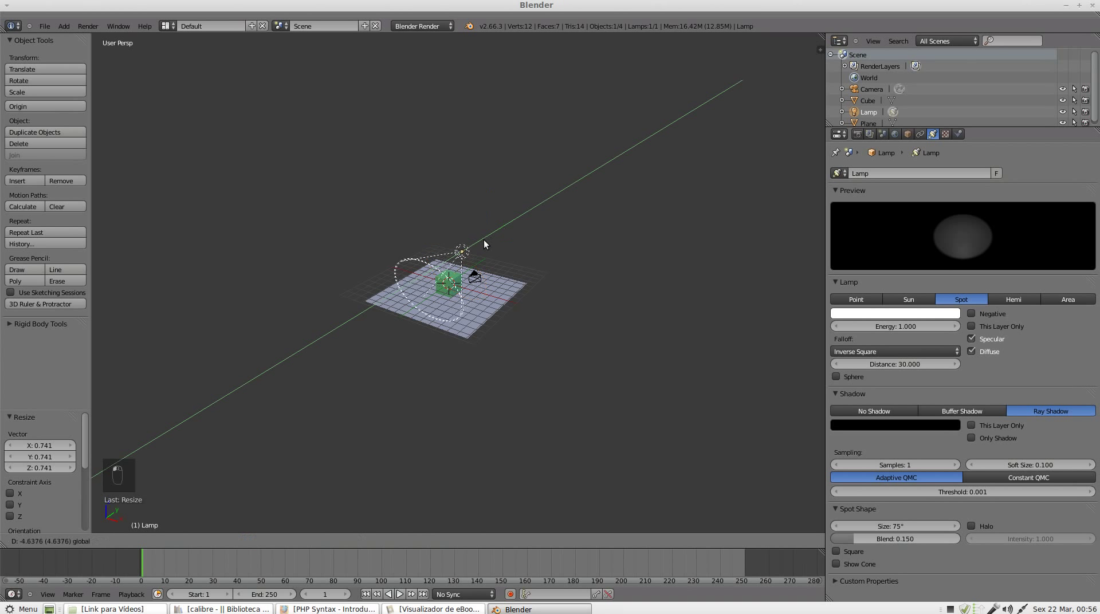
drag(449, 256, 450, 248)
click(450, 248)
middle_click(439, 244)
drag(442, 251, 384, 263)
click(442, 244)
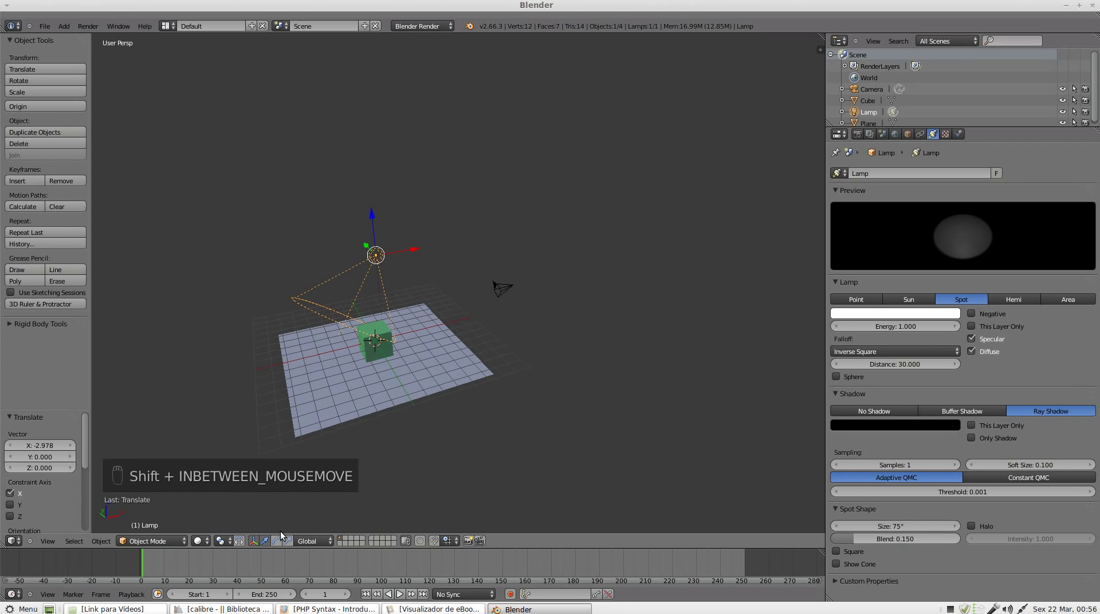
drag(279, 542, 336, 266)
drag(335, 266, 443, 263)
Clear the spotlight's rotation so it points straight down, then raise its falloff distance.
key(alt+r)
key(')
click(329, 254)
middle_click(375, 296)
click(451, 249)
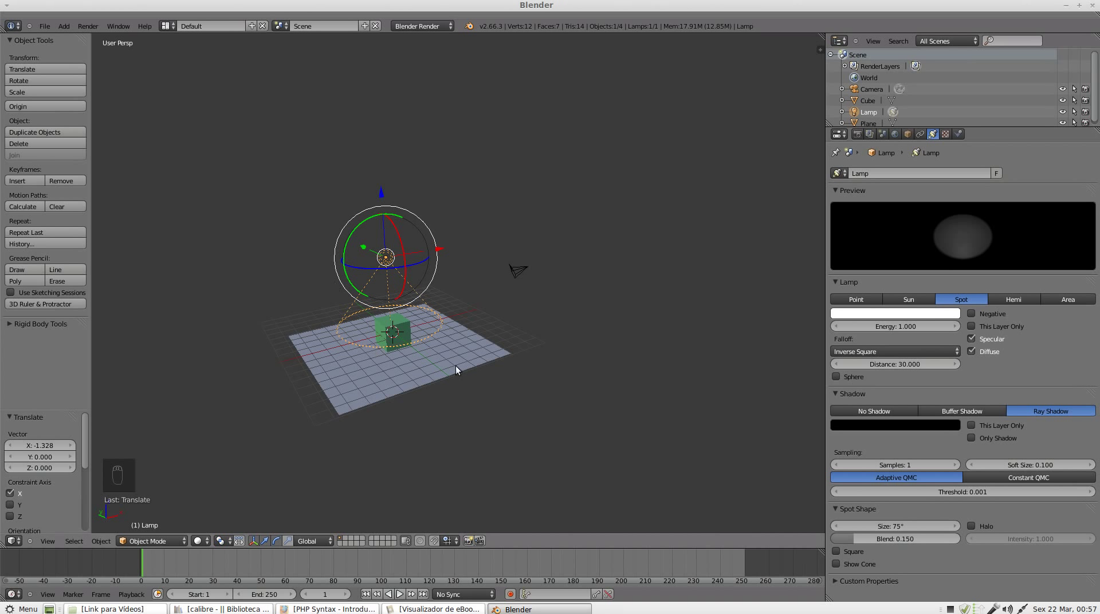
click(879, 366)
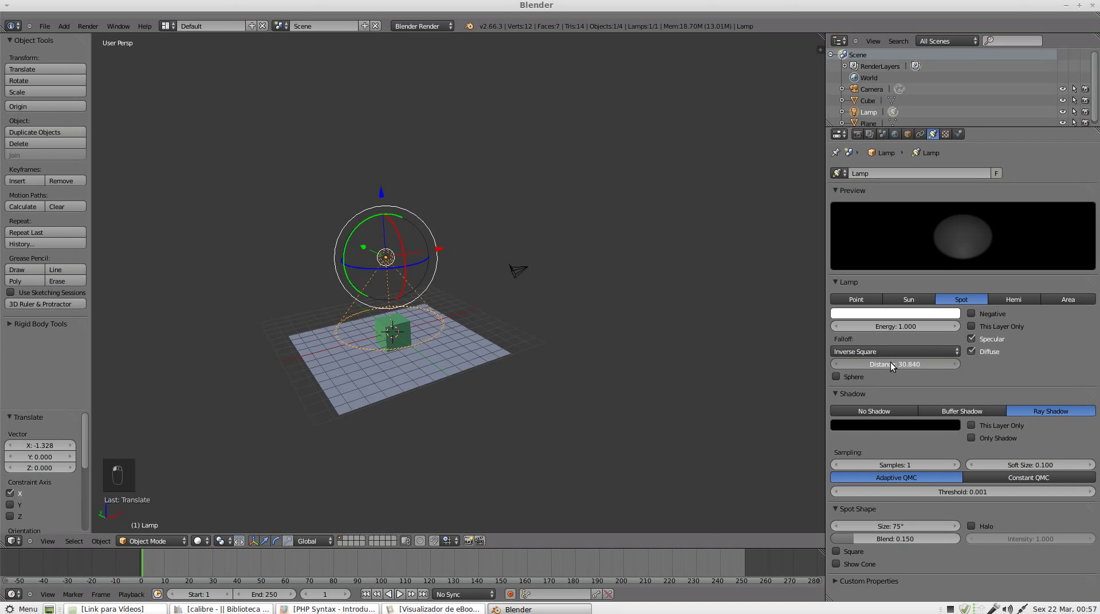
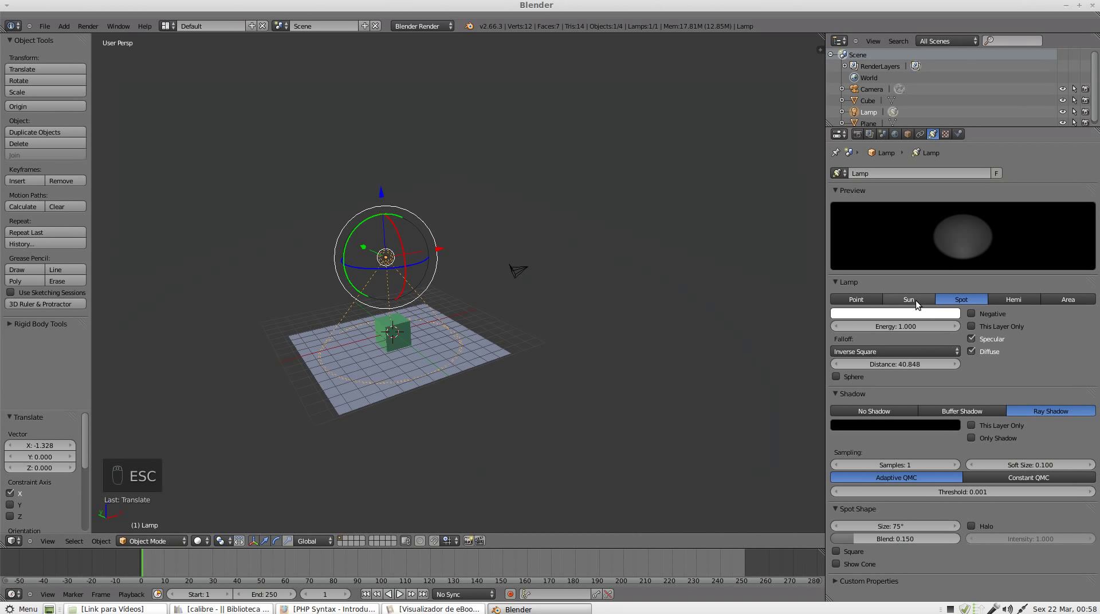
Switch the lamp type to Sun in the Lamp panel.
click(909, 305)
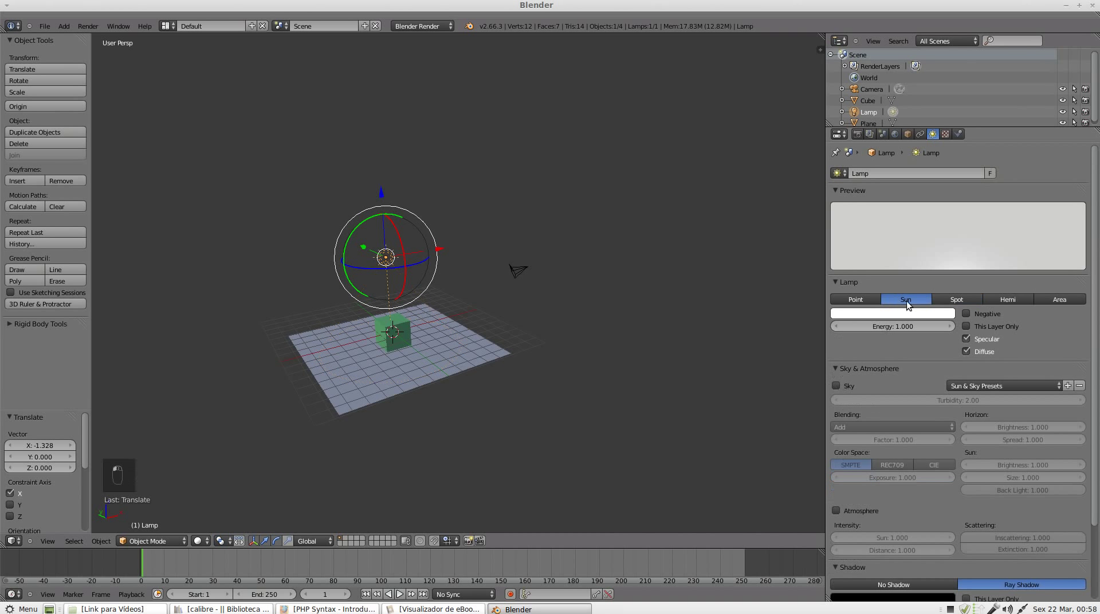
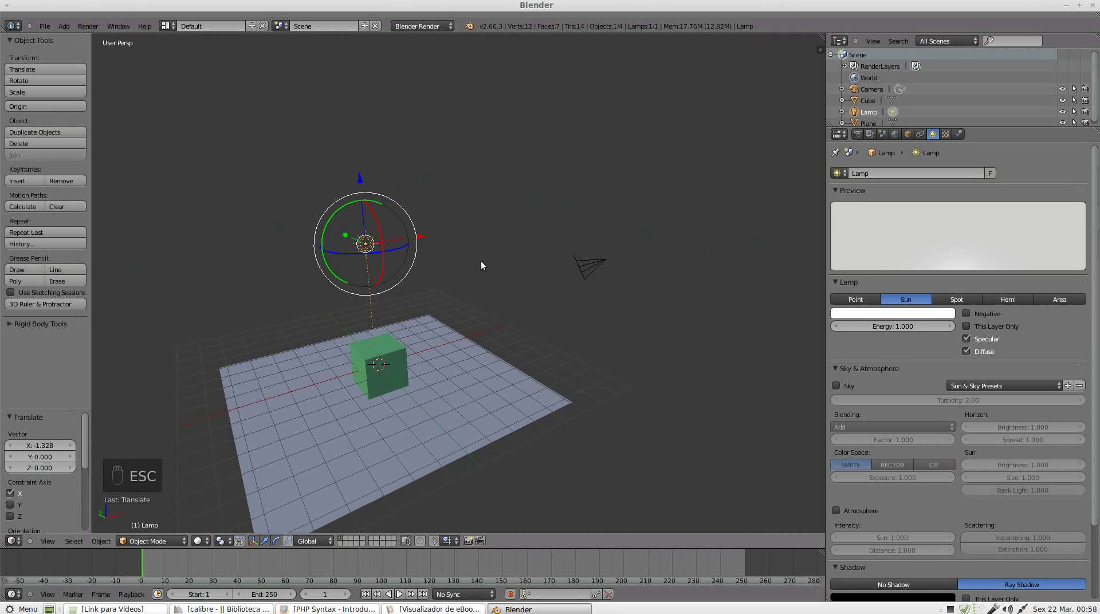
Tilt and rotate the sun lamp so it shines down toward the cube.
click(328, 223)
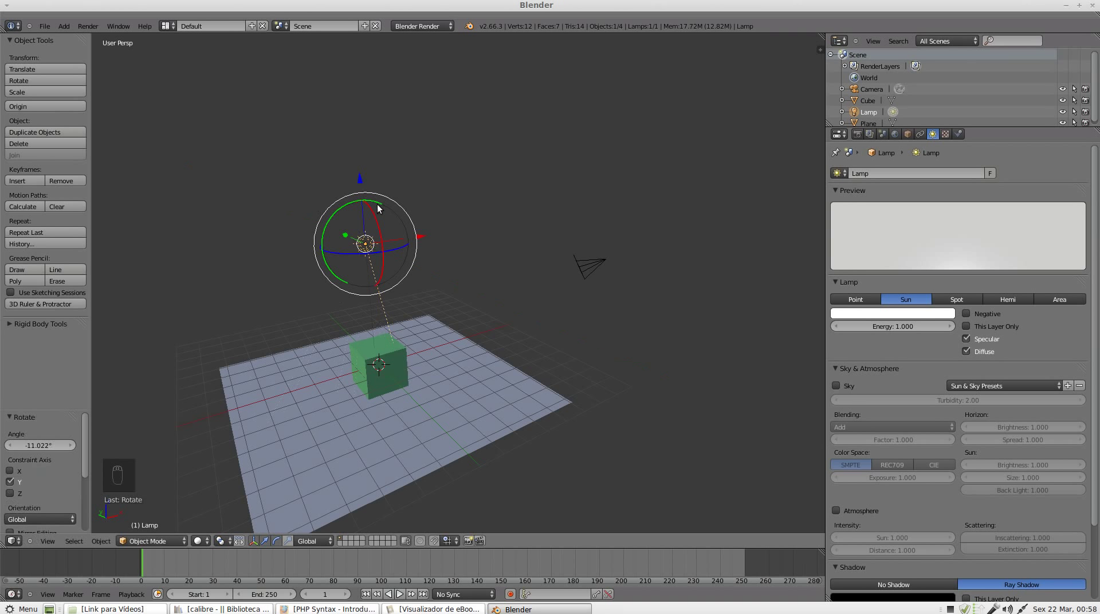
click(414, 240)
click(217, 229)
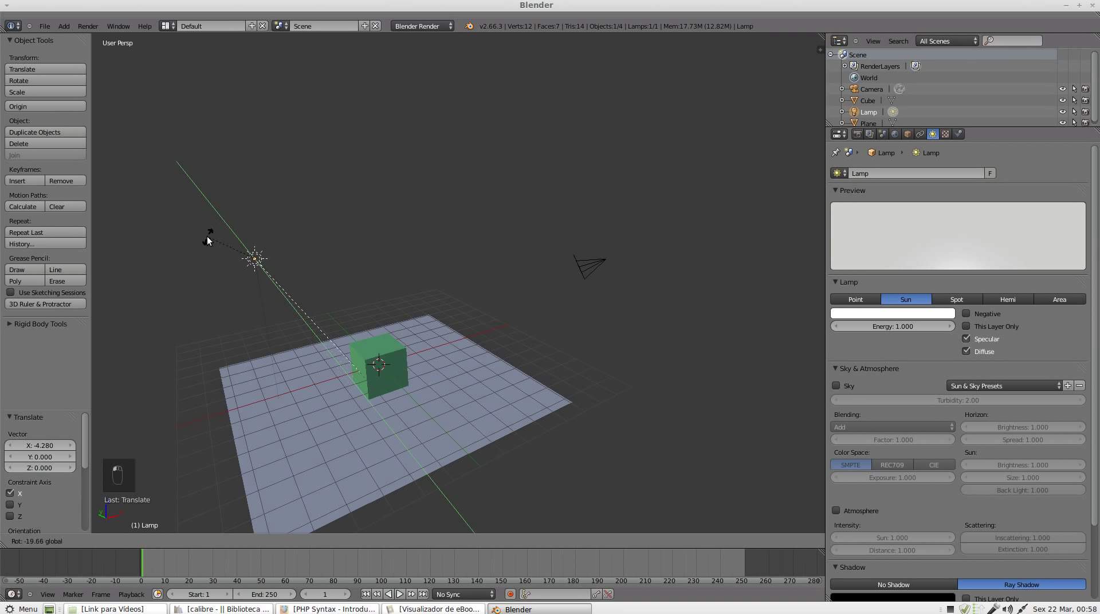
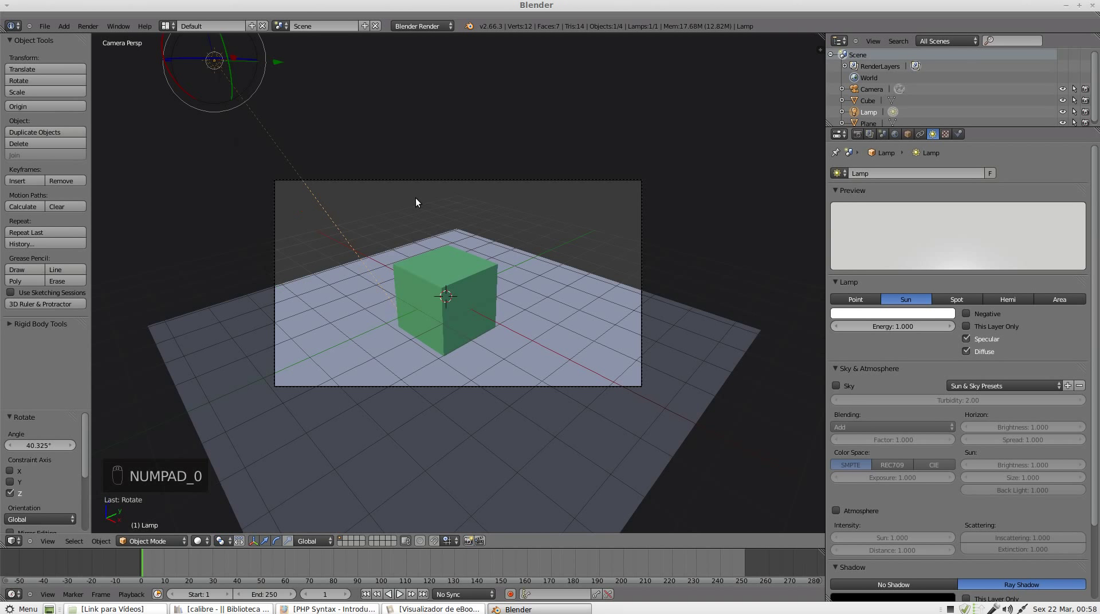
Leave camera view and shift the sun lamp along the X axis.
drag(219, 137, 368, 139)
click(273, 70)
drag(410, 170, 483, 111)
click(483, 112)
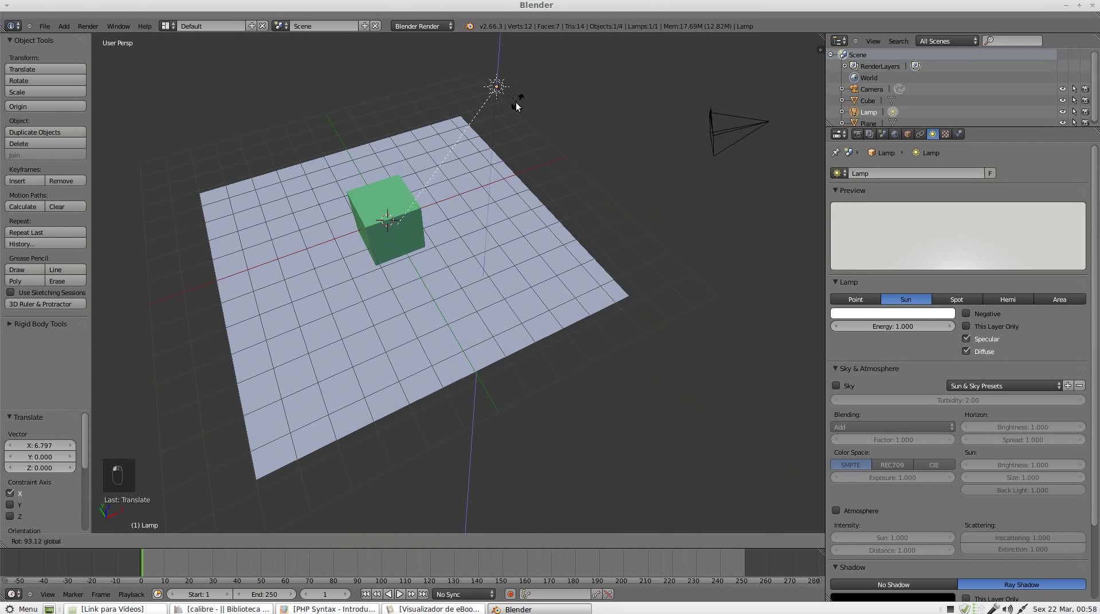
Lower the sun lamp along Z so it sits just above the plane.
middle_click(656, 233)
drag(506, 203, 477, 236)
drag(439, 336, 462, 135)
click(462, 135)
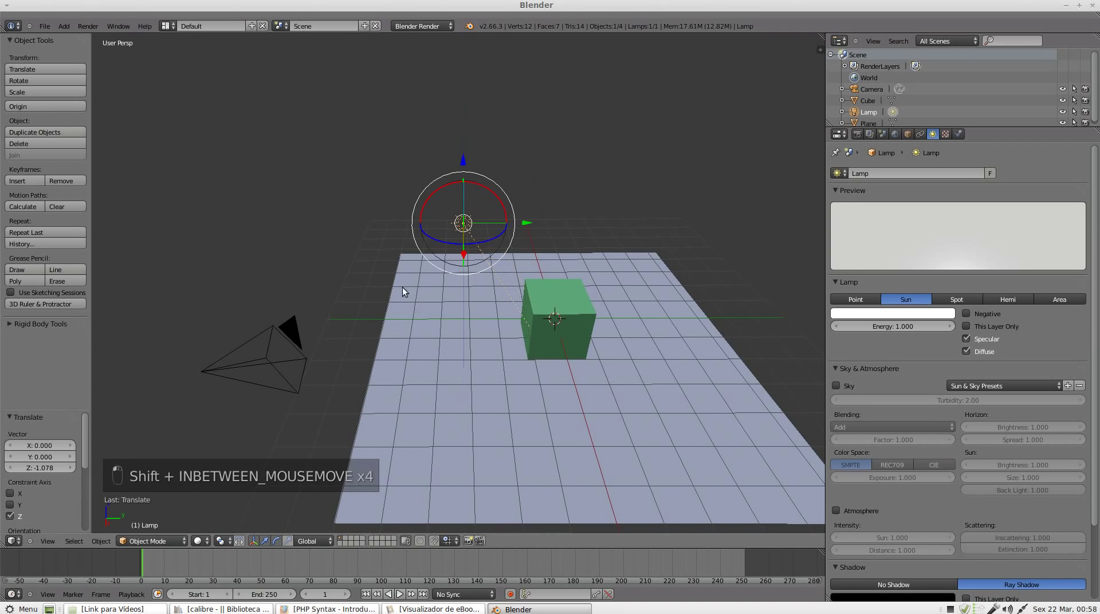
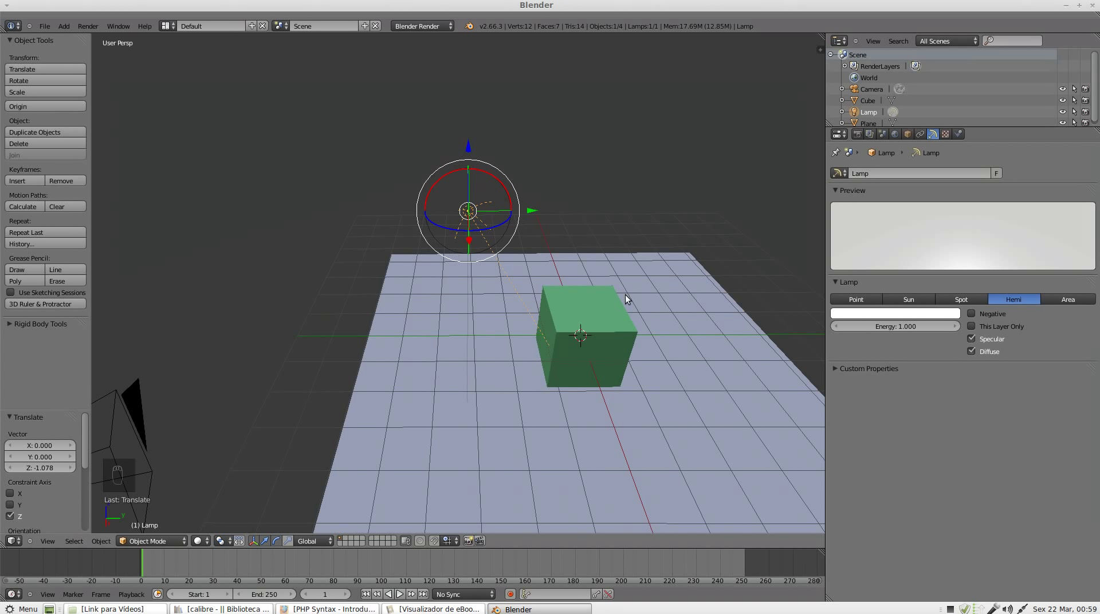
Orbit the view to inspect the hemi lamp from lower down.
drag(616, 298, 506, 273)
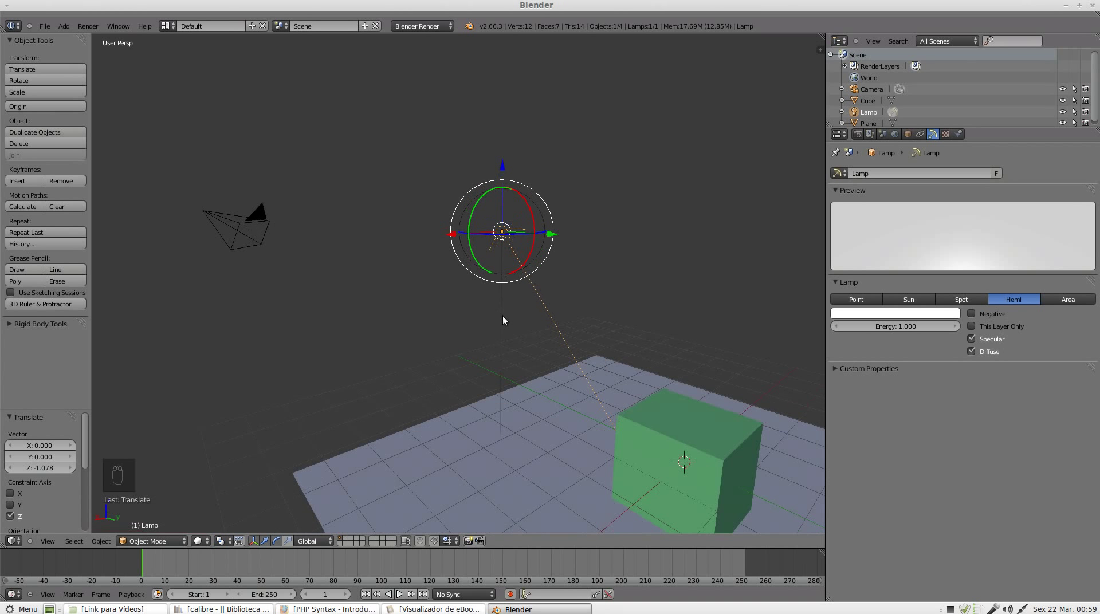
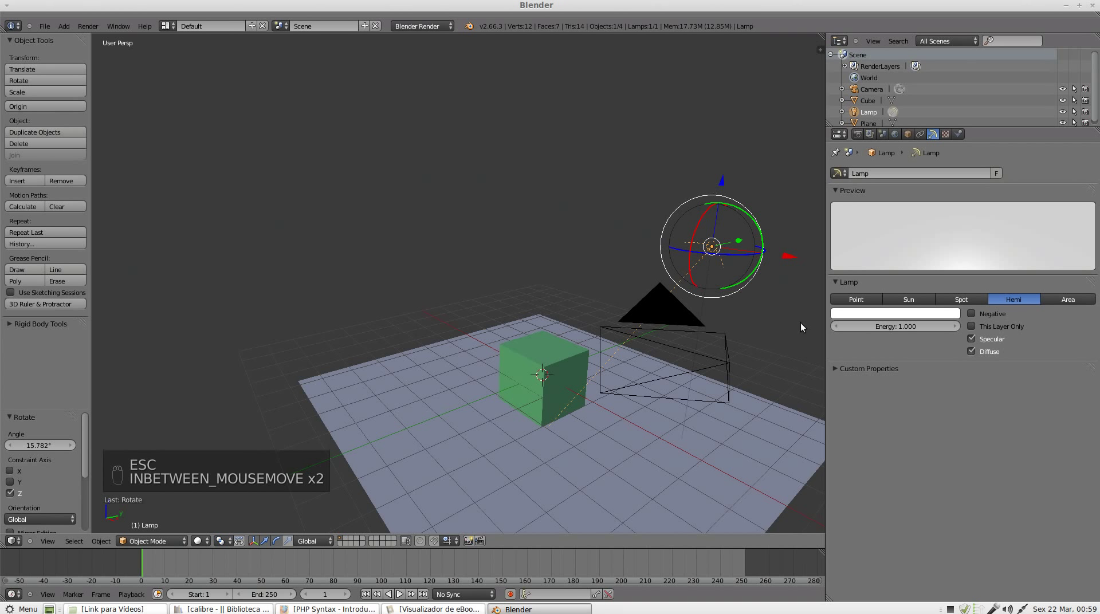
Switch the lamp type to Area in the Lamp panel.
click(1080, 301)
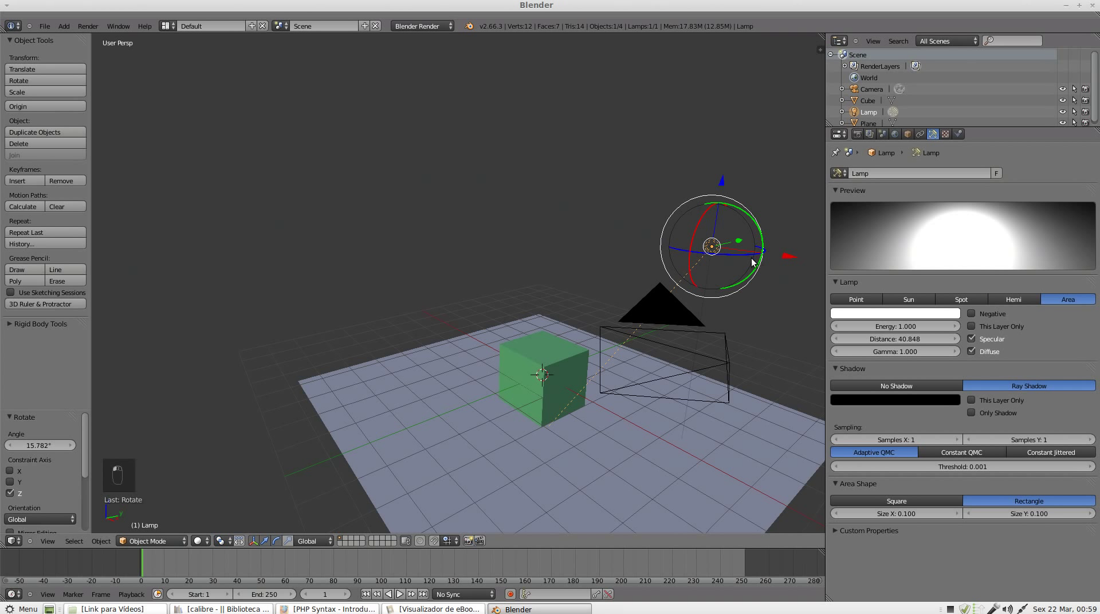
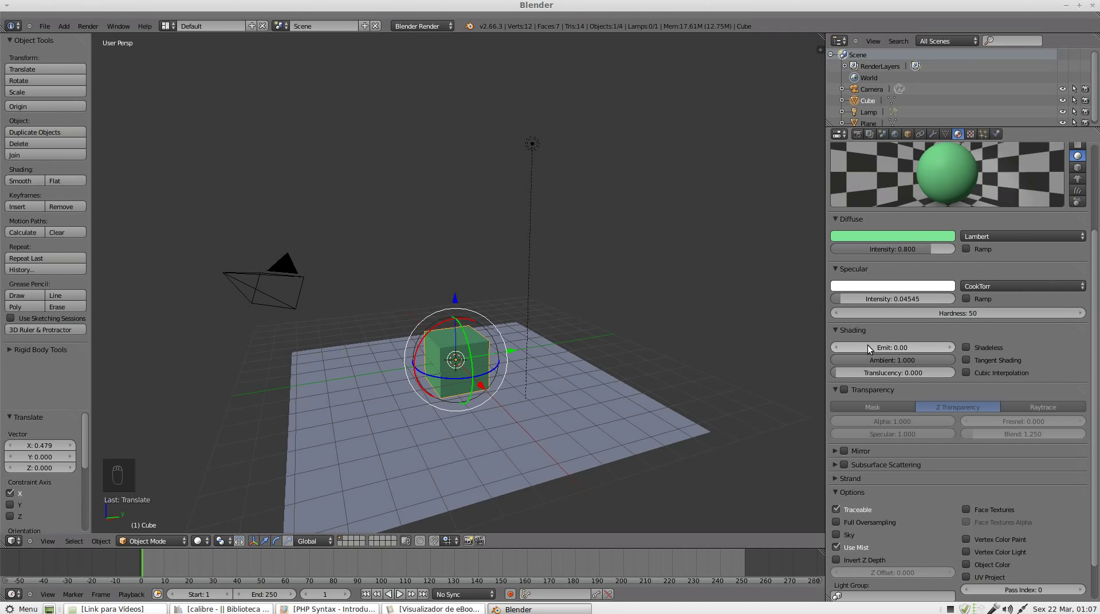
Raise the cube material's Emit value in the Shading panel so the cube glows.
click(872, 349)
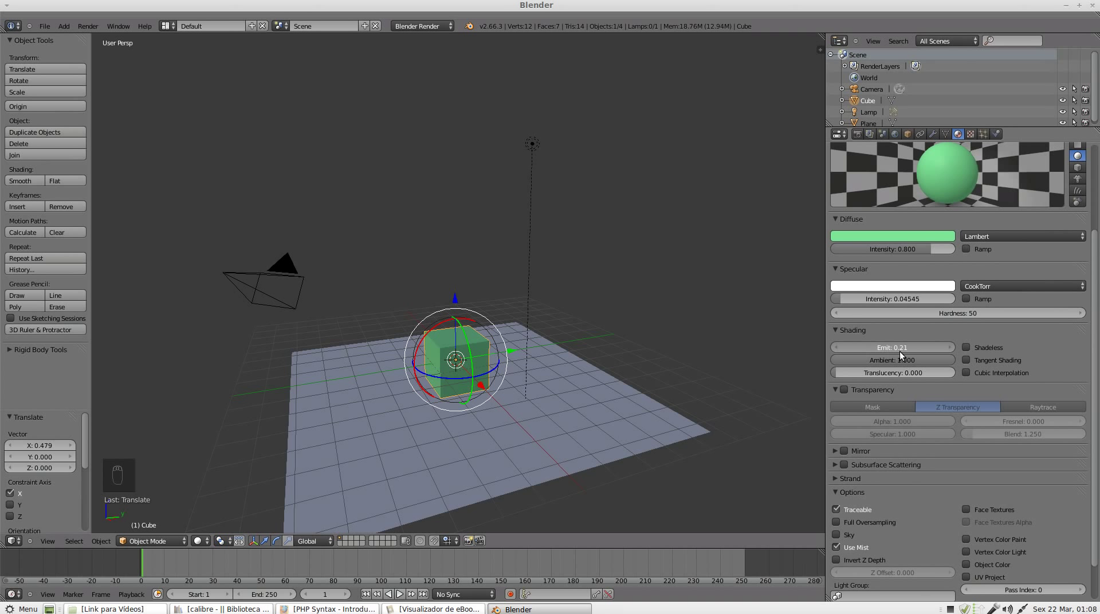
click(899, 356)
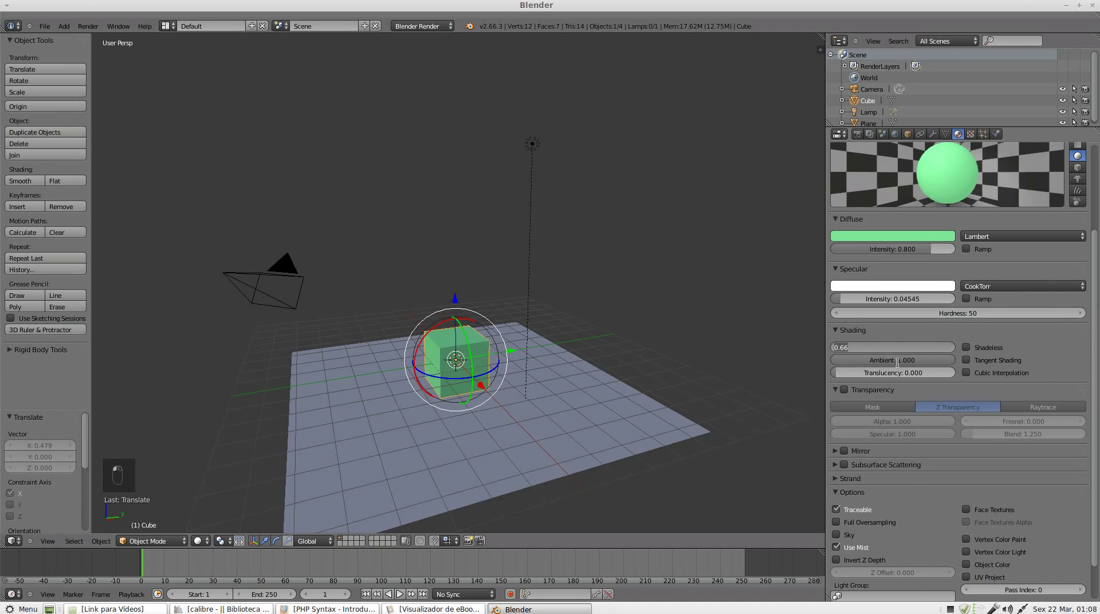
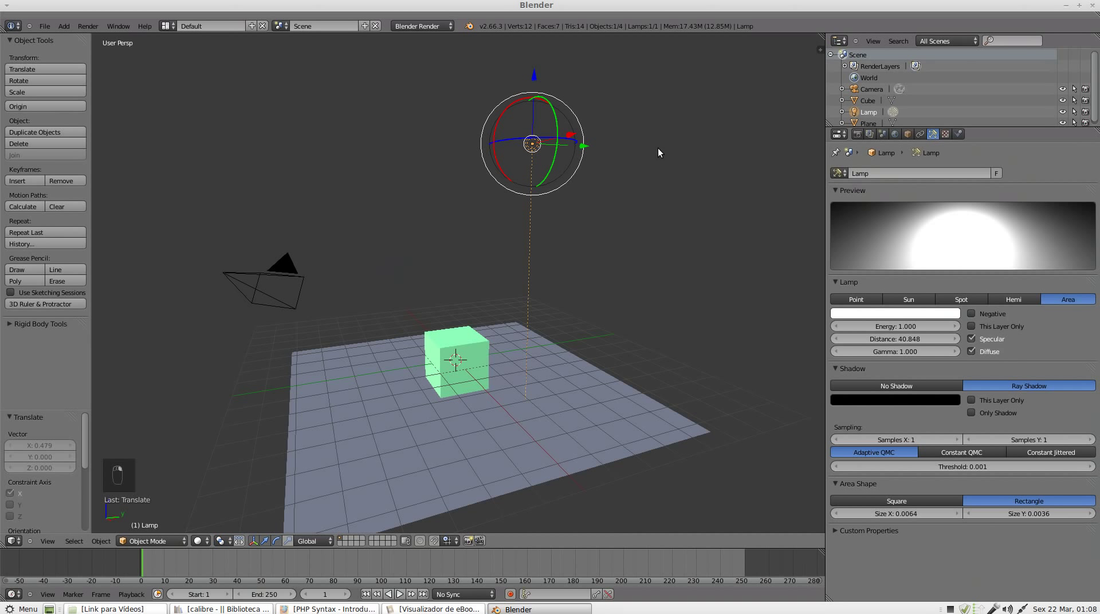
Lower the area lamp about 3.2 units along Z toward the green cube.
drag(476, 244, 491, 239)
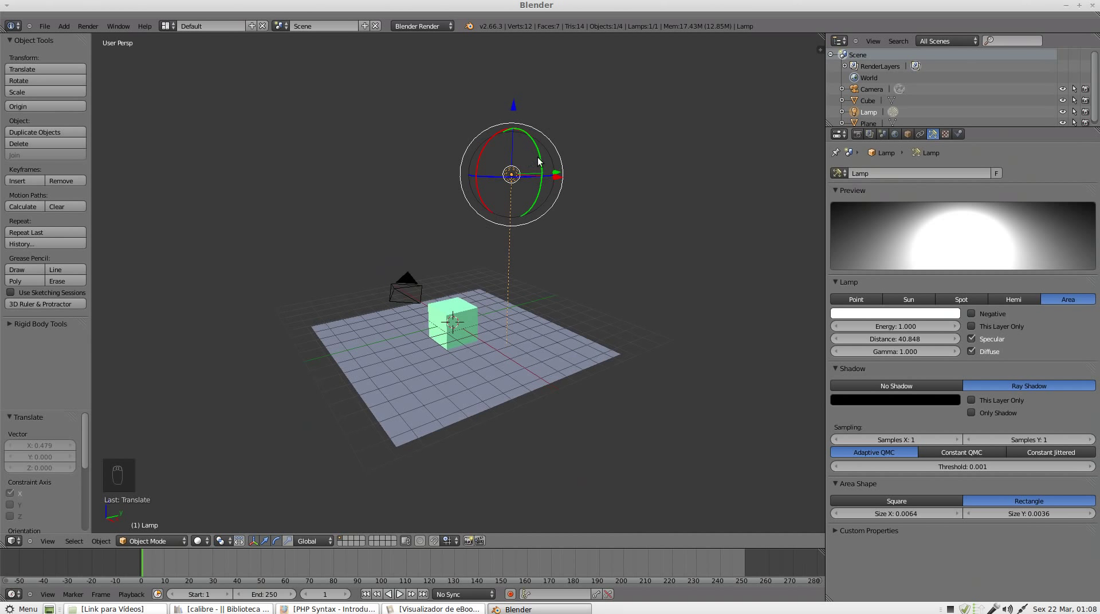
drag(529, 254, 522, 165)
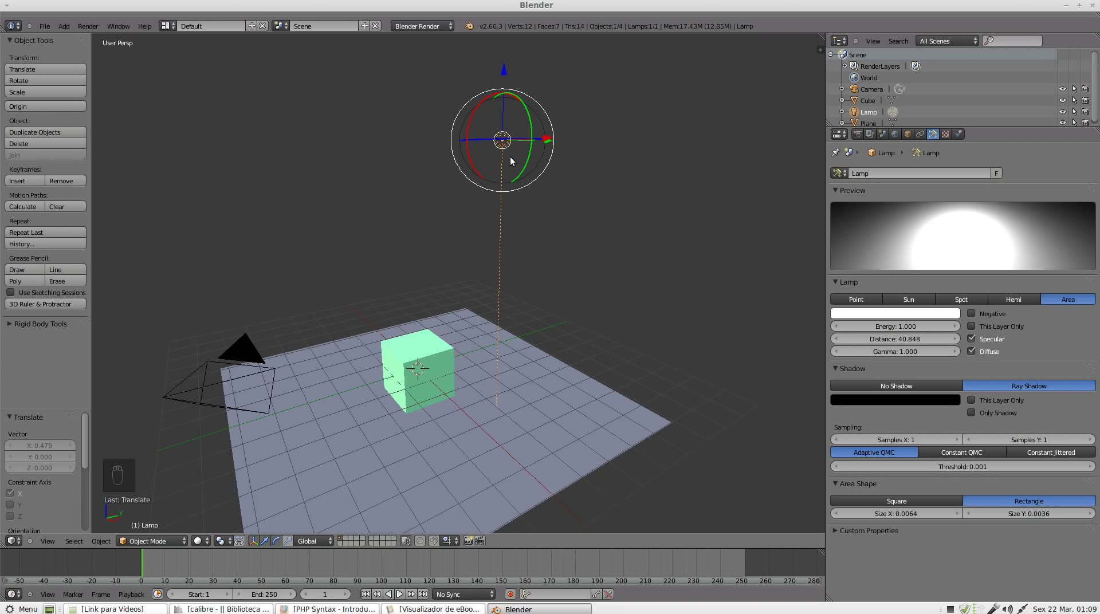
click(507, 77)
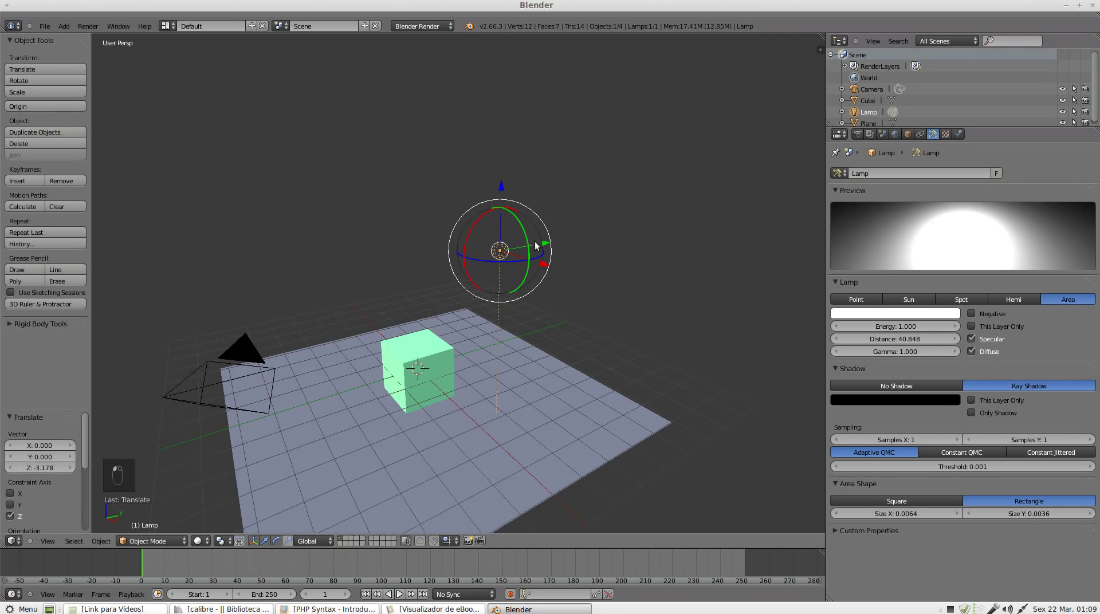
Switch the lamp to Spot type and tilt it roughly -47° about X toward the cube.
click(552, 250)
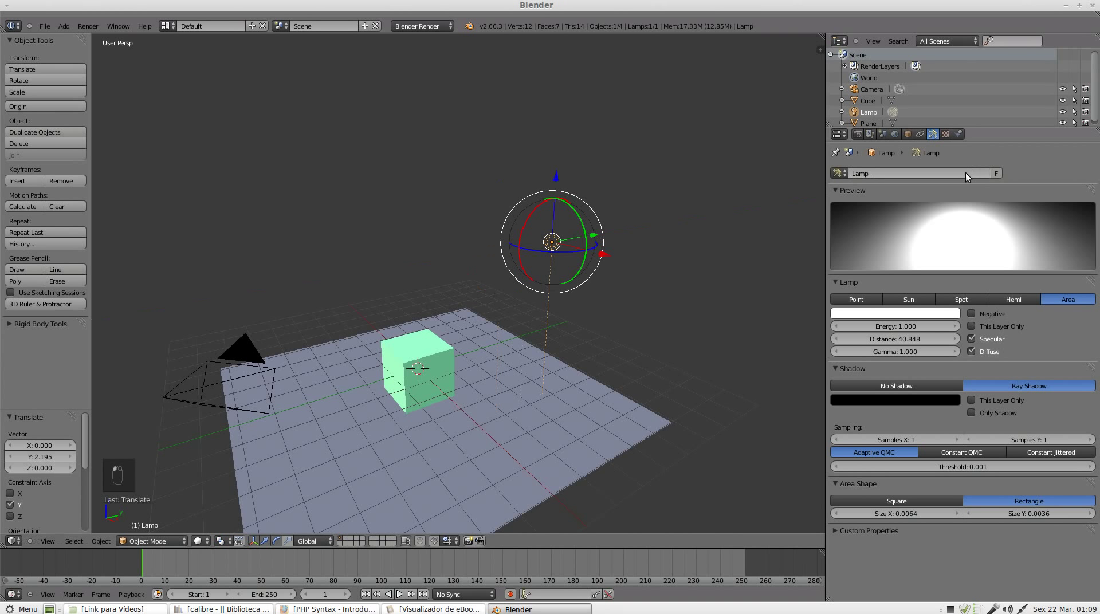
click(968, 304)
click(536, 216)
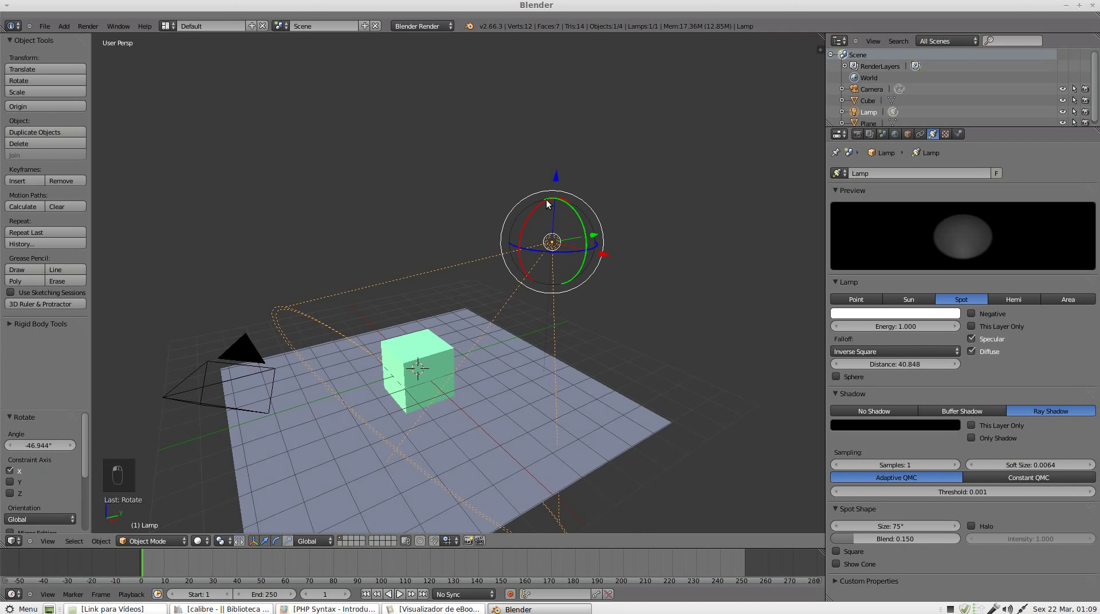
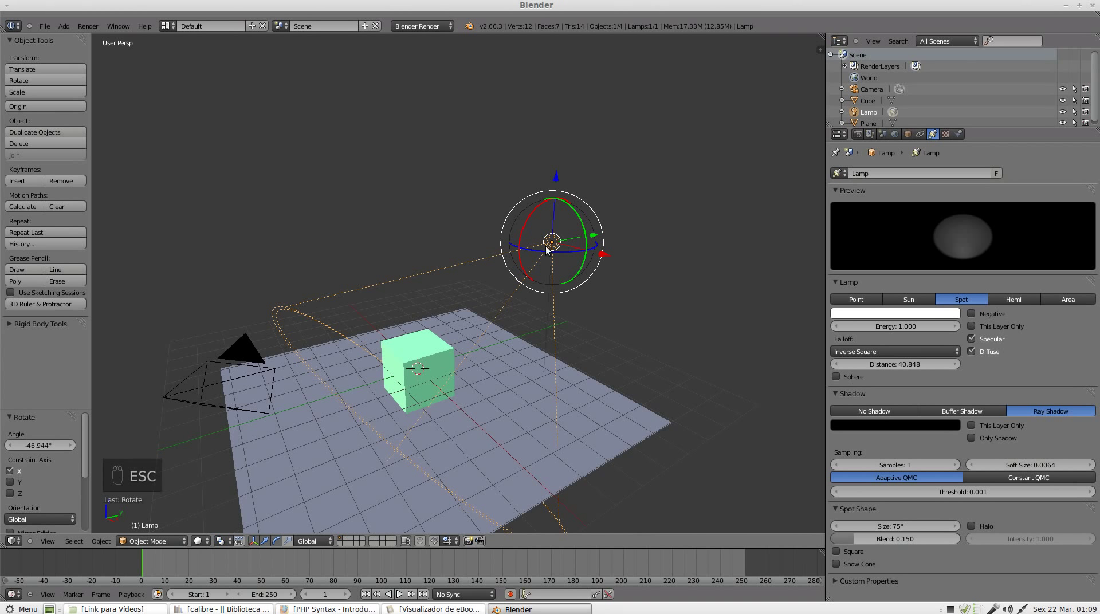
Duplicate the spot lamp and place the copy along Y to the left of the cube.
key(shift+d)
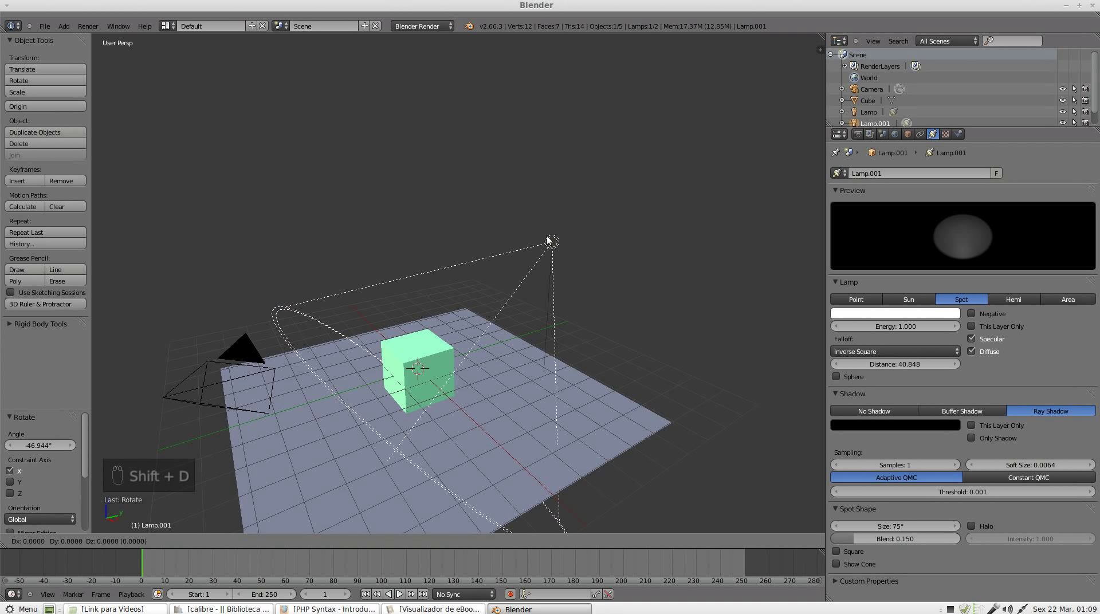
drag(350, 322, 320, 308)
click(386, 274)
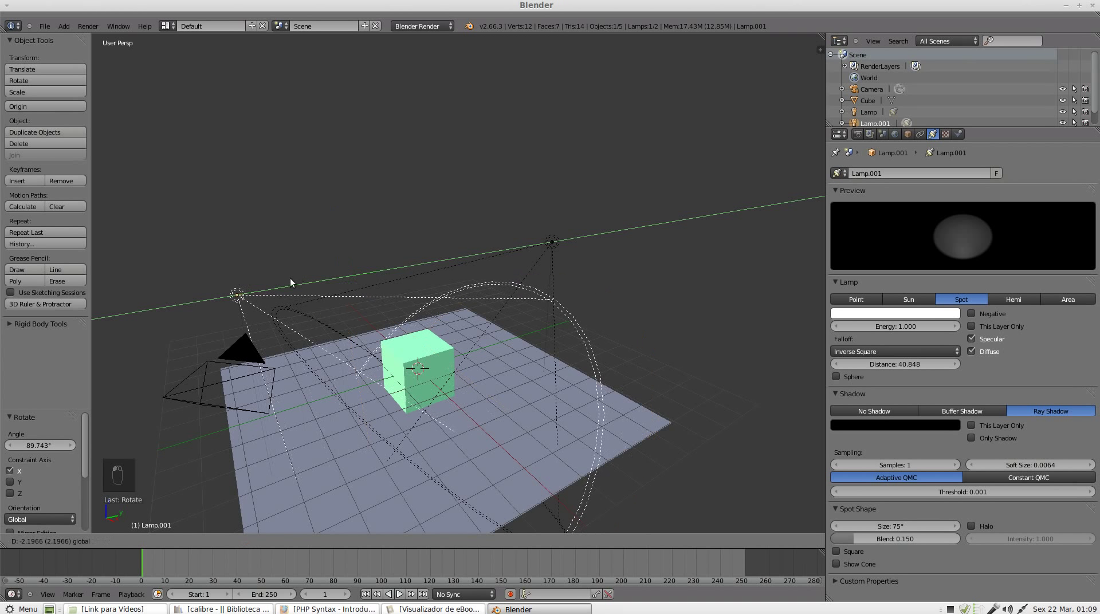
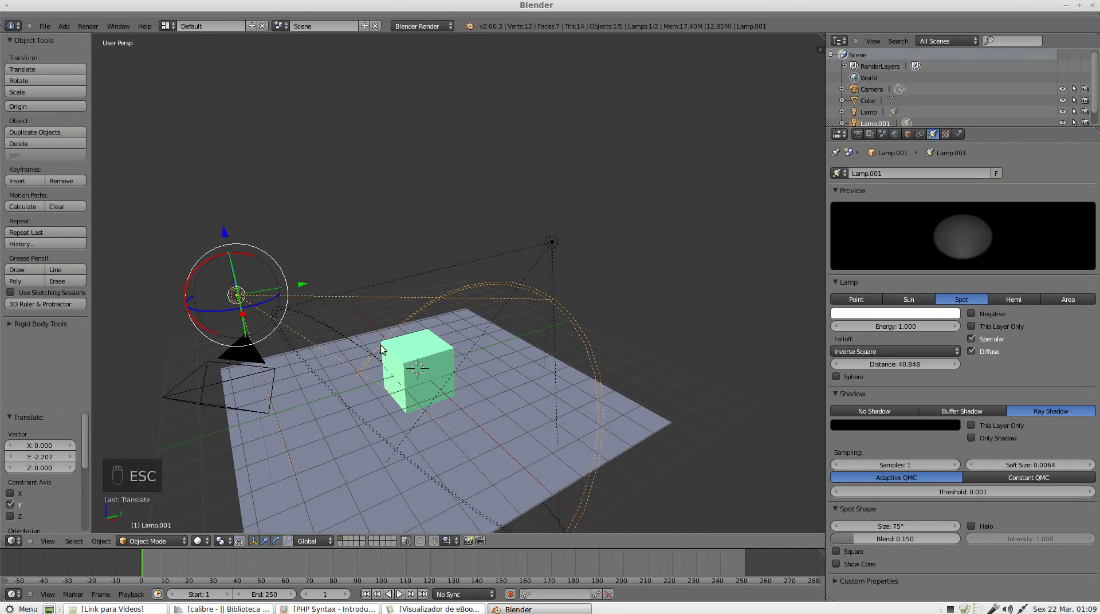
drag(306, 334, 297, 335)
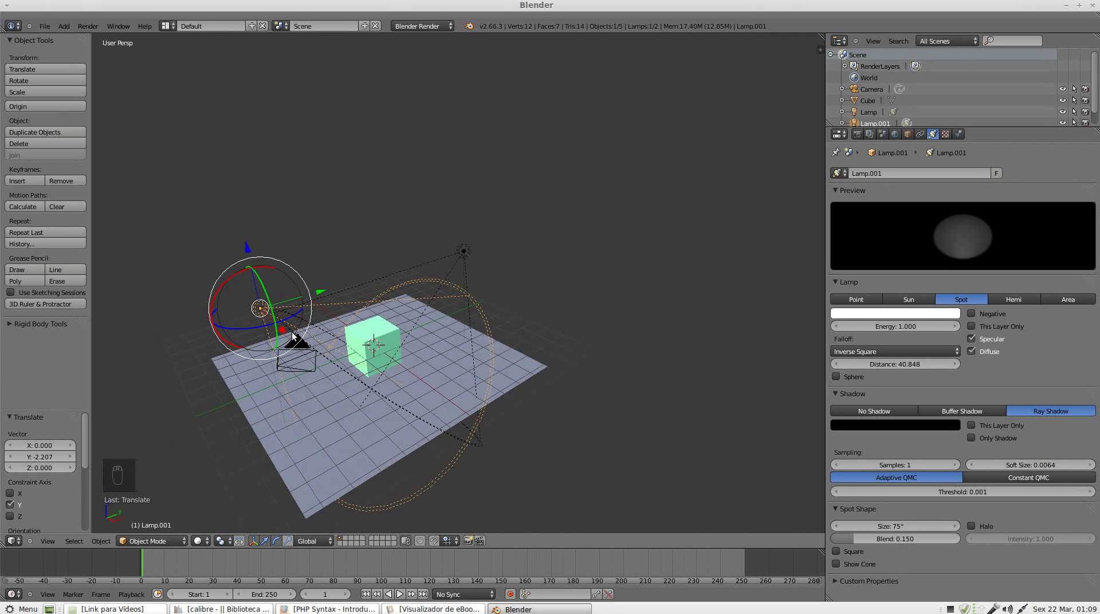
Duplicate the lamp again, moving the third copy along X to the right of the cube and rotating it about Z.
key(shift+d)
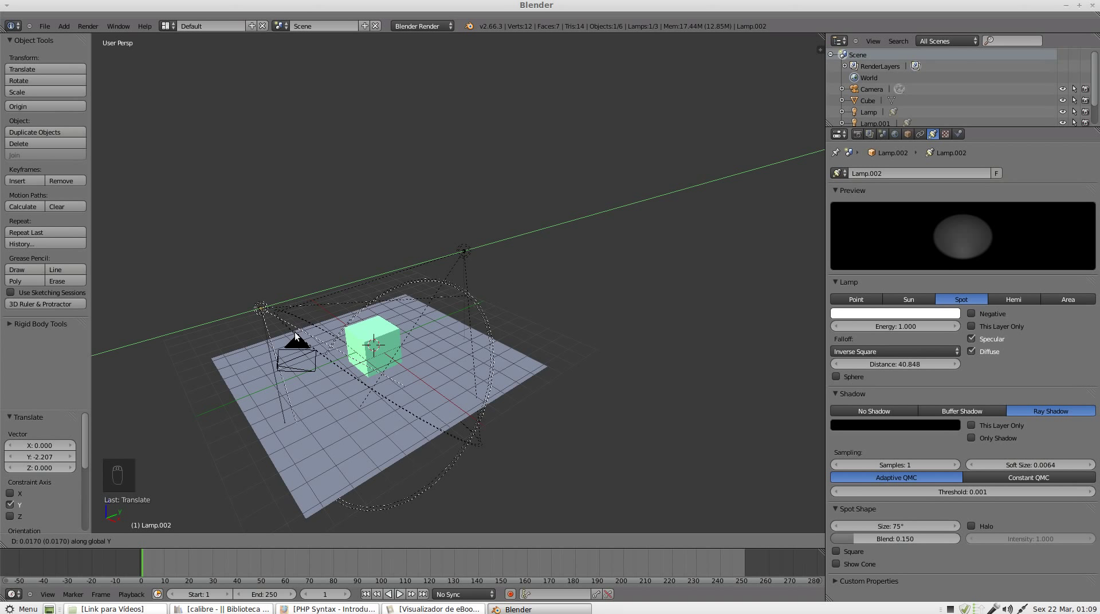
click(391, 302)
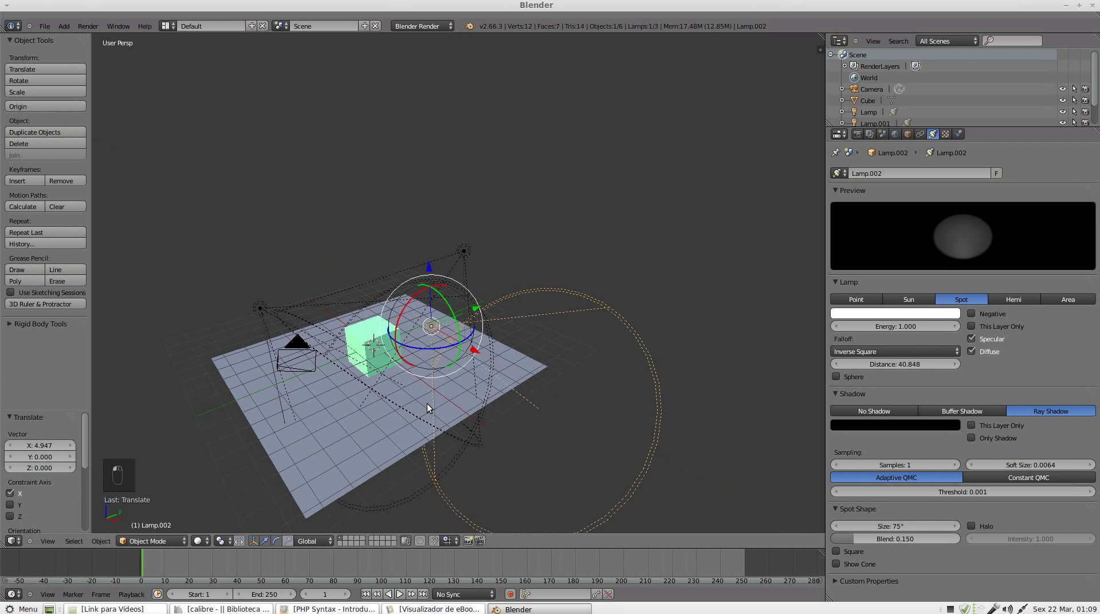
click(434, 349)
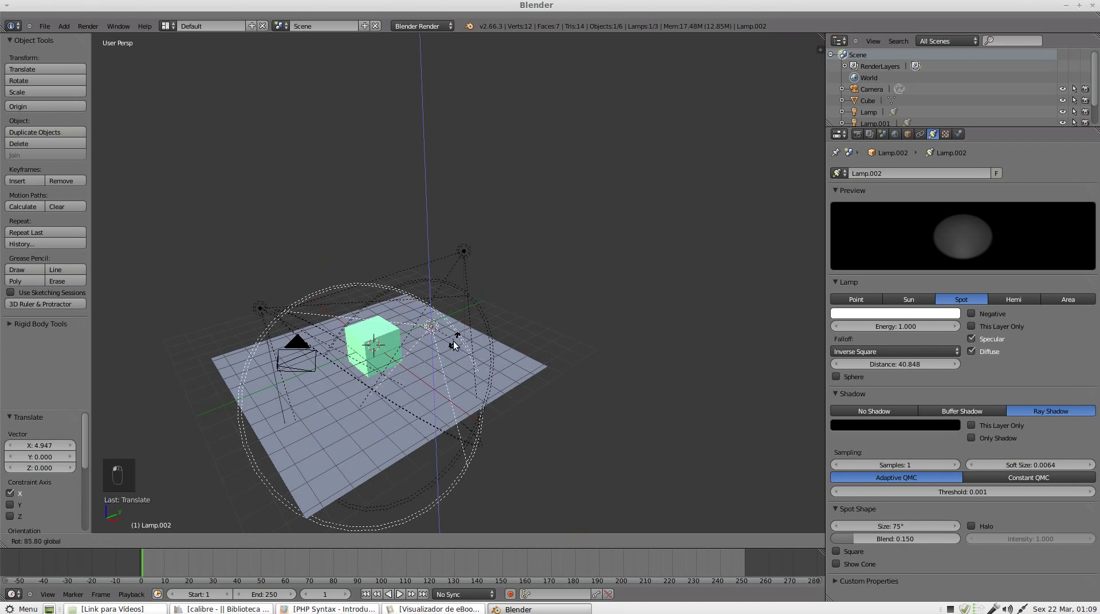
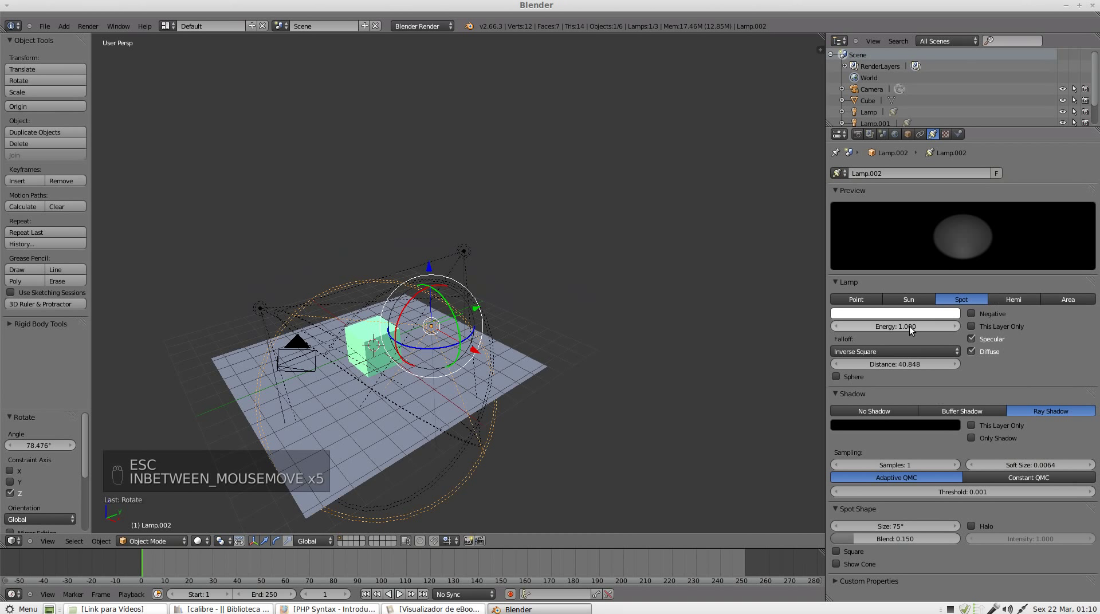
Set the third and second lamp copies to Hemi type and start a test render.
click(1022, 306)
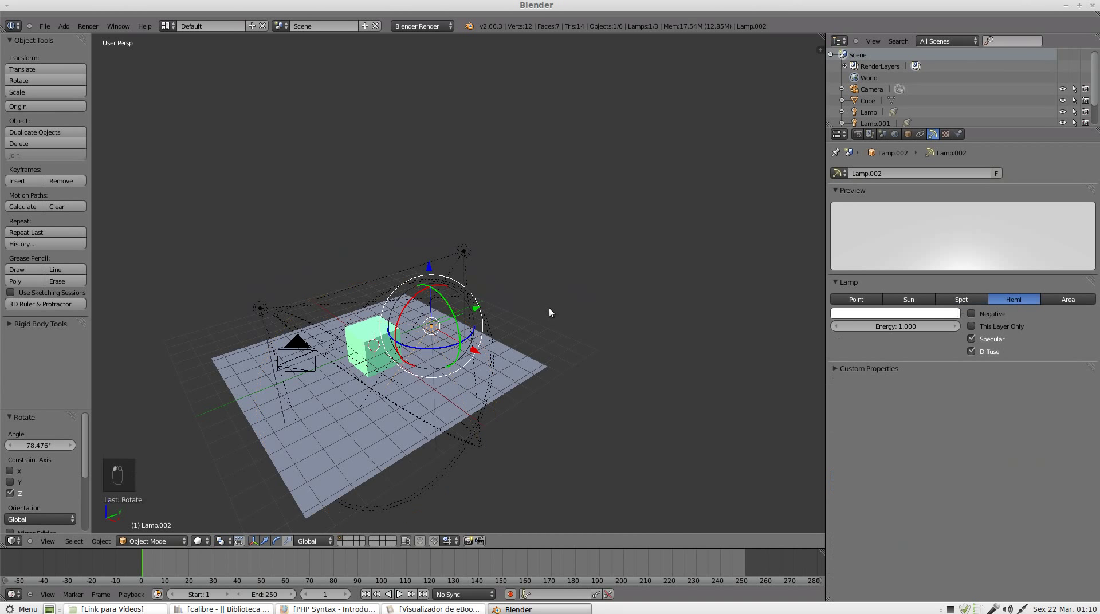
right_click(479, 255)
middle_click(1014, 298)
click(1017, 301)
right_click(266, 306)
click(1009, 304)
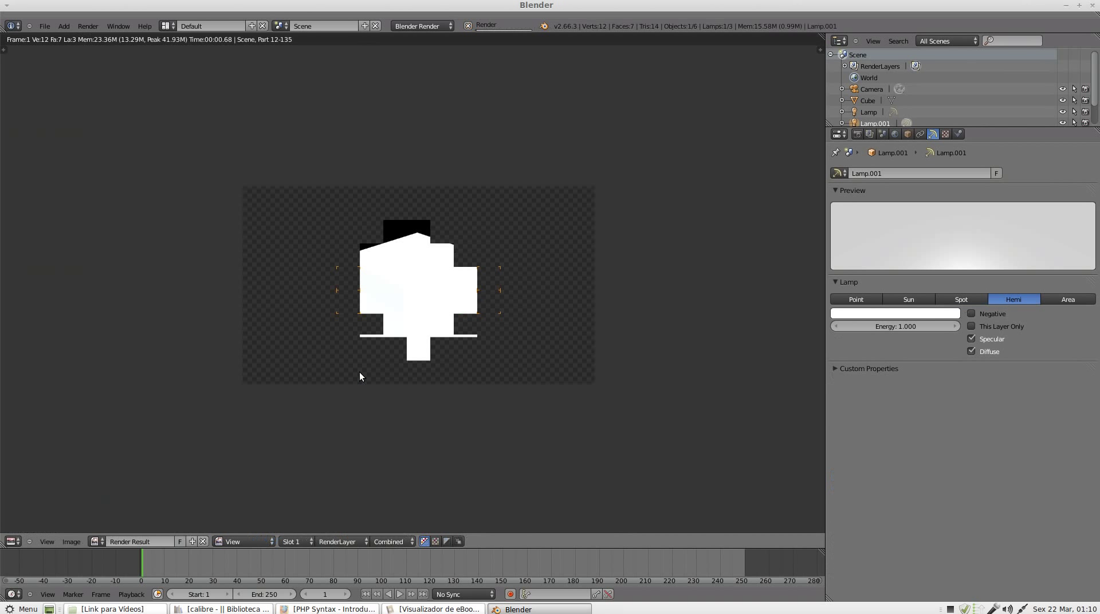
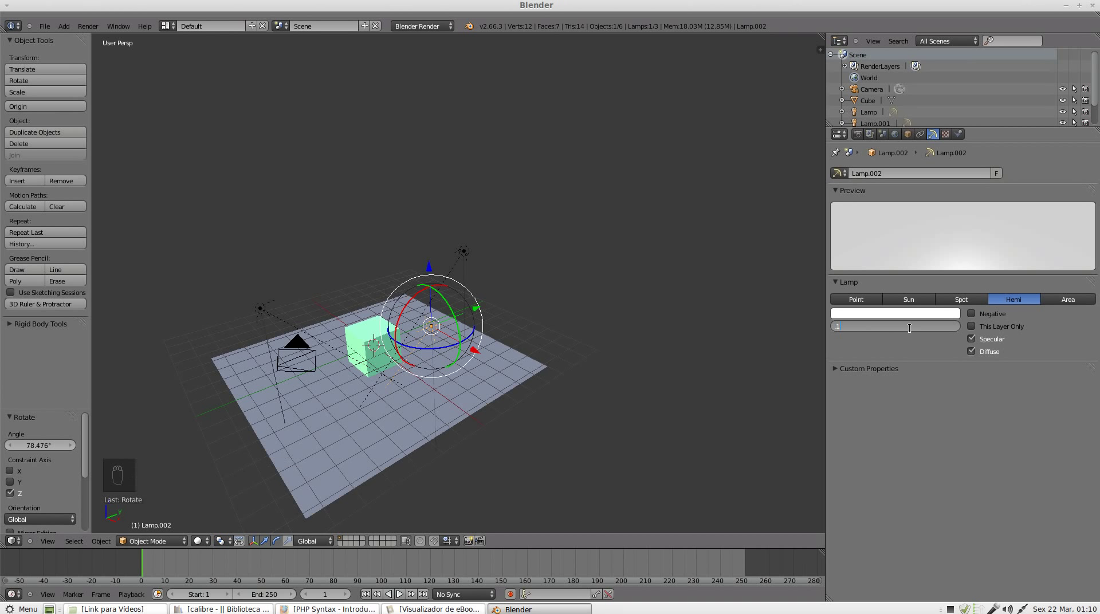
Select the original lamp, set it to Hemi with Energy 0.1, and render the scene.
right_click(471, 253)
click(902, 331)
middle_click(434, 325)
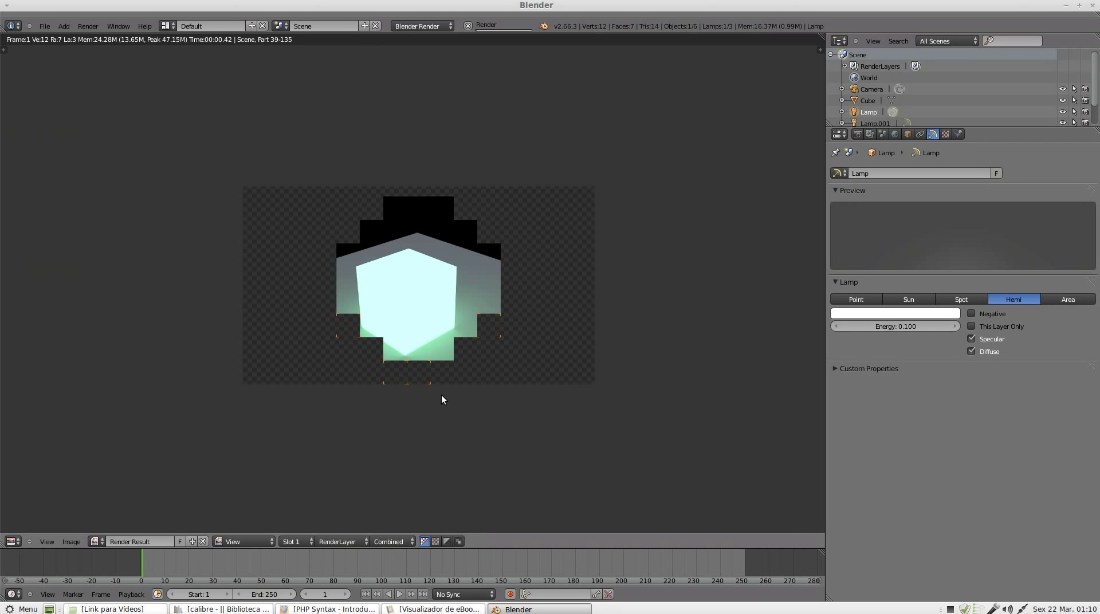